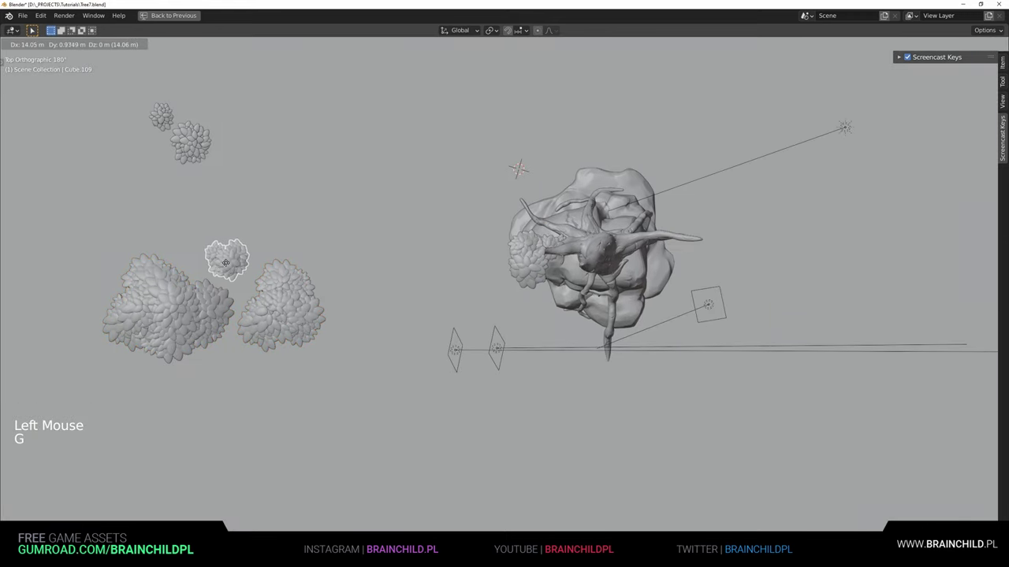
Step: Grab the first leaf cluster and move it out to the left of the tree
key(s)
key(g)
key(g)
key(g)
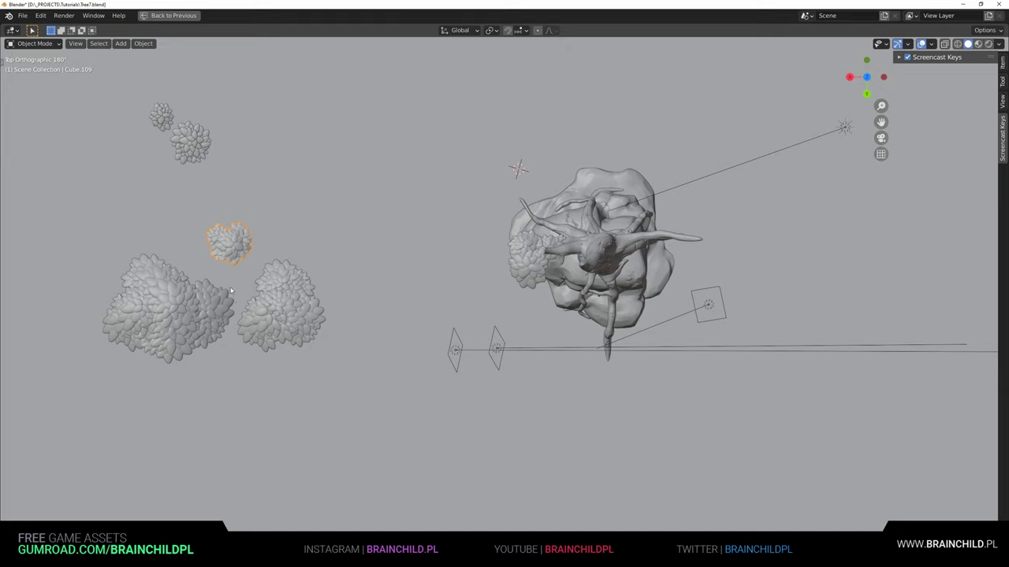
click(283, 307)
key(g)
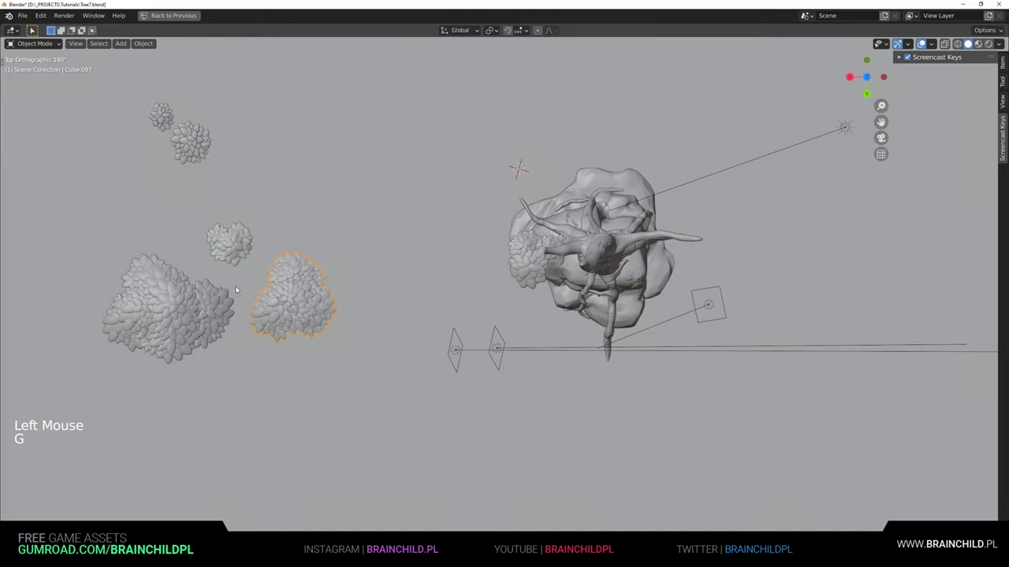
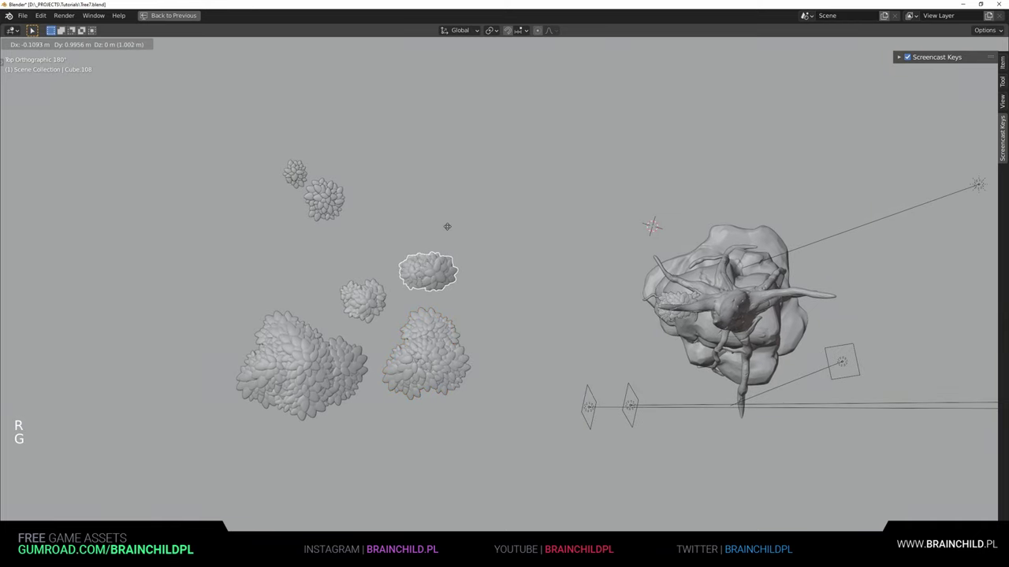
key(g)
click(682, 301)
Step: Move the second leaf cluster beside the first, away from the canopy
key(g)
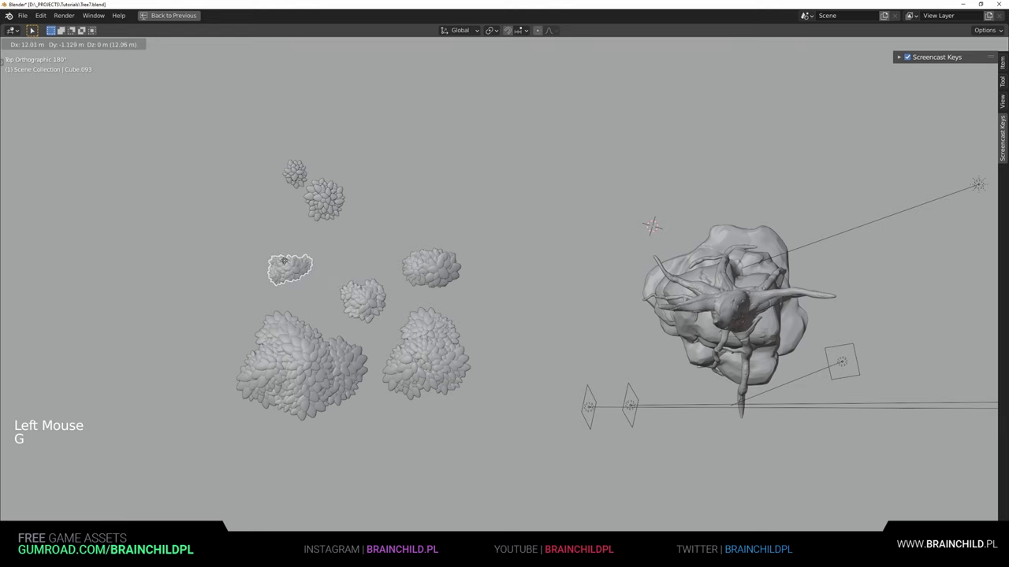
key(g)
click(572, 254)
scroll(down, 3)
scroll(up, 3)
scroll(up, 3)
middle_click(457, 253)
click(355, 171)
key(g)
key(b)
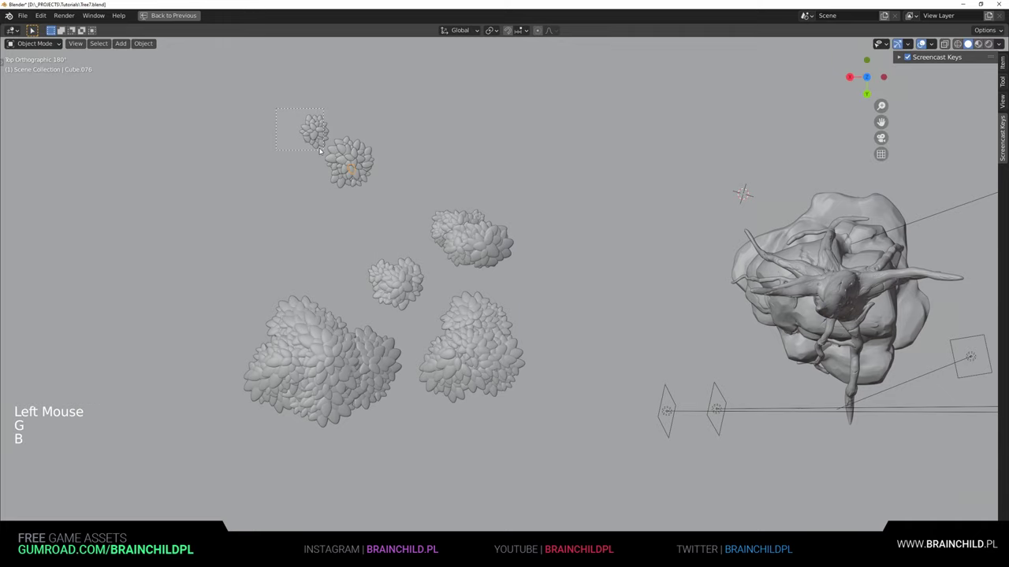
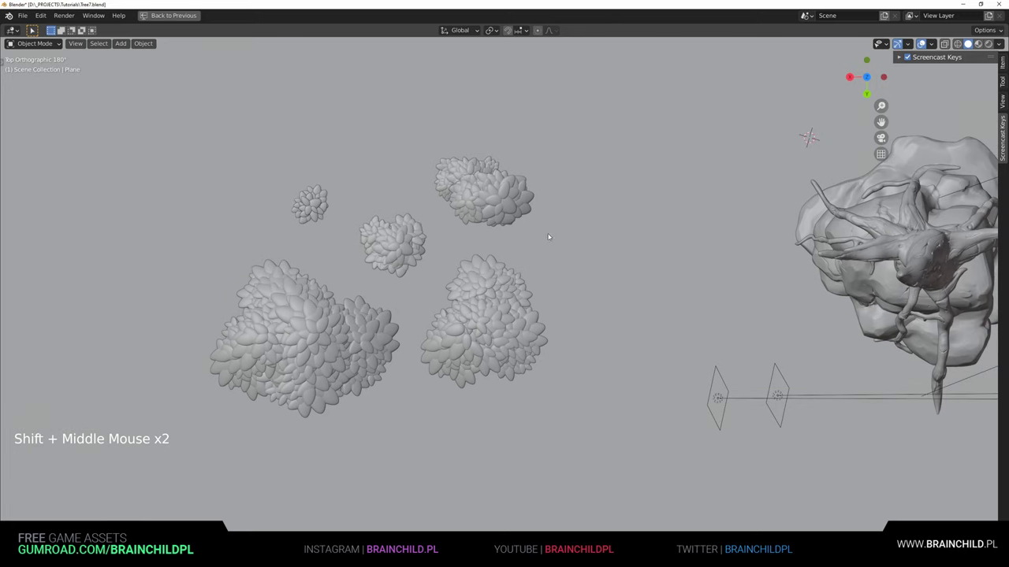
middle_click(516, 228)
scroll(down, 3)
middle_click(534, 249)
middle_click(560, 242)
scroll(up, 3)
middle_click(547, 265)
scroll(up, 3)
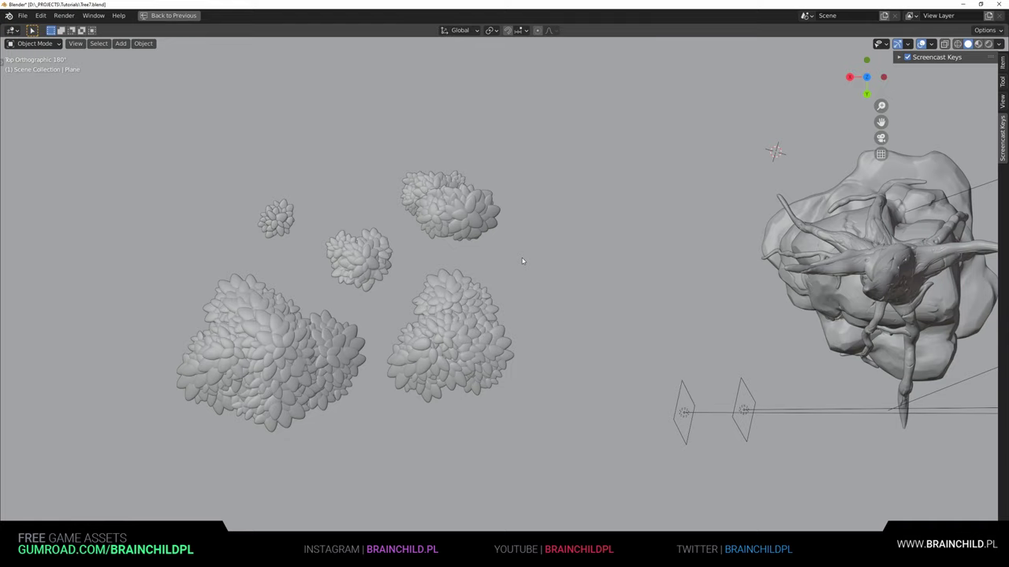
scroll(down, 3)
key(shift+a)
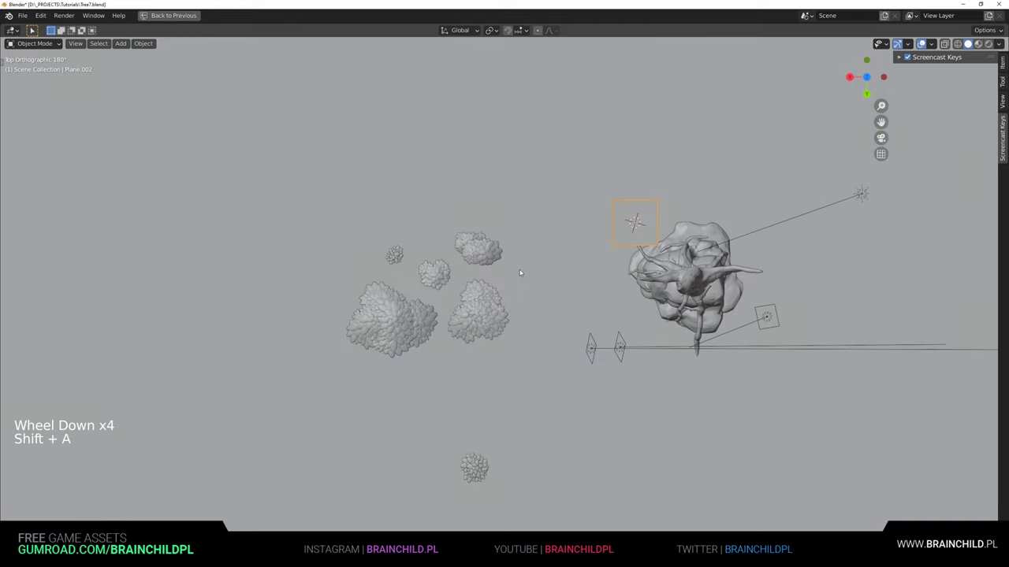
Step: Scale up the leaf clusters and hide the tree to isolate them
key(g)
key(s)
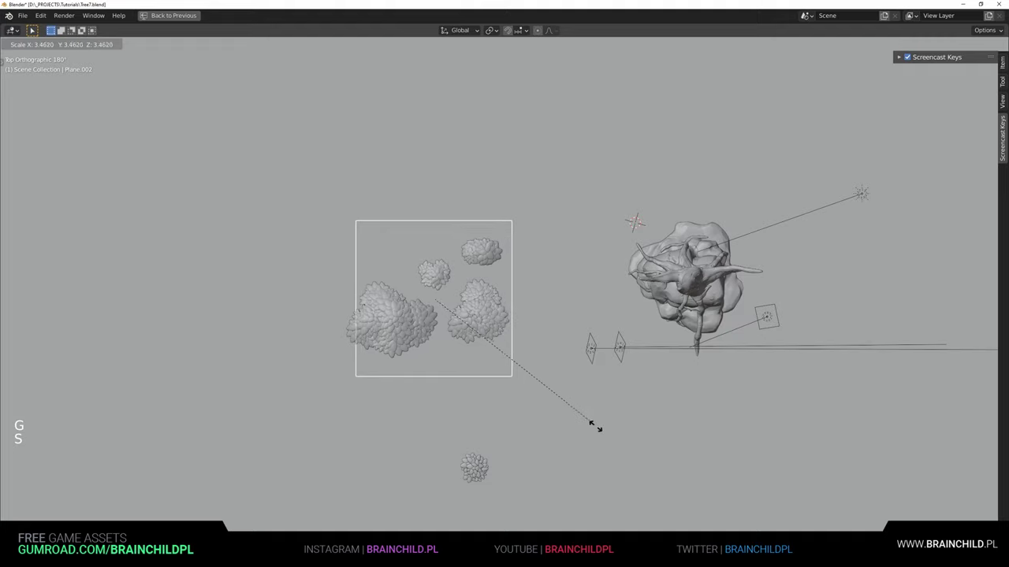
scroll(up, 3)
key(g)
key(s)
click(576, 341)
key(h)
click(519, 292)
middle_click(513, 275)
middle_click(513, 180)
Step: In side view, move the clusters along Z so they sit at one height
key(g)
middle_click(494, 247)
scroll(up, 3)
middle_click(524, 298)
key(g)
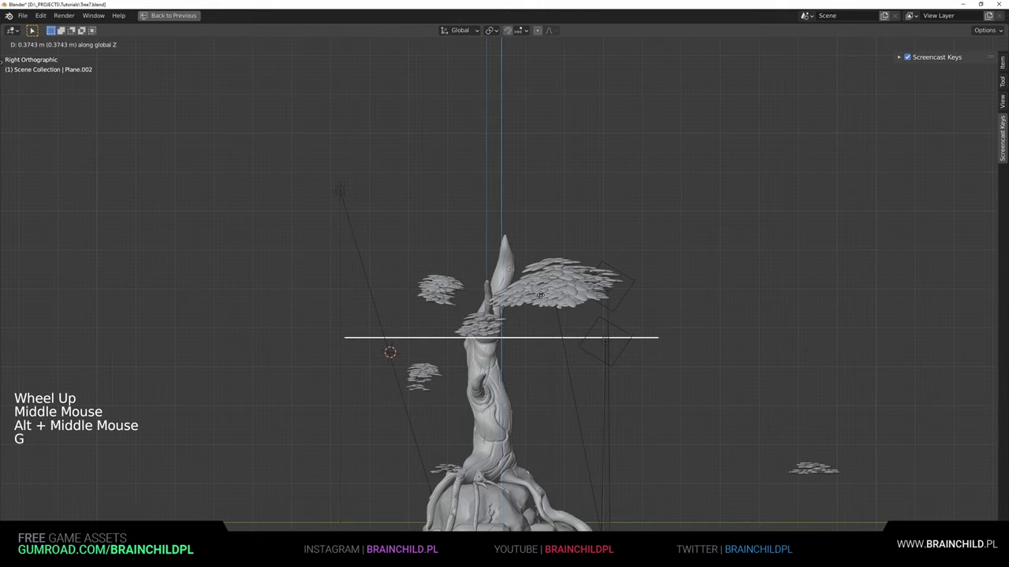
middle_click(511, 378)
click(451, 373)
key(b)
key(b)
click(453, 372)
key(g)
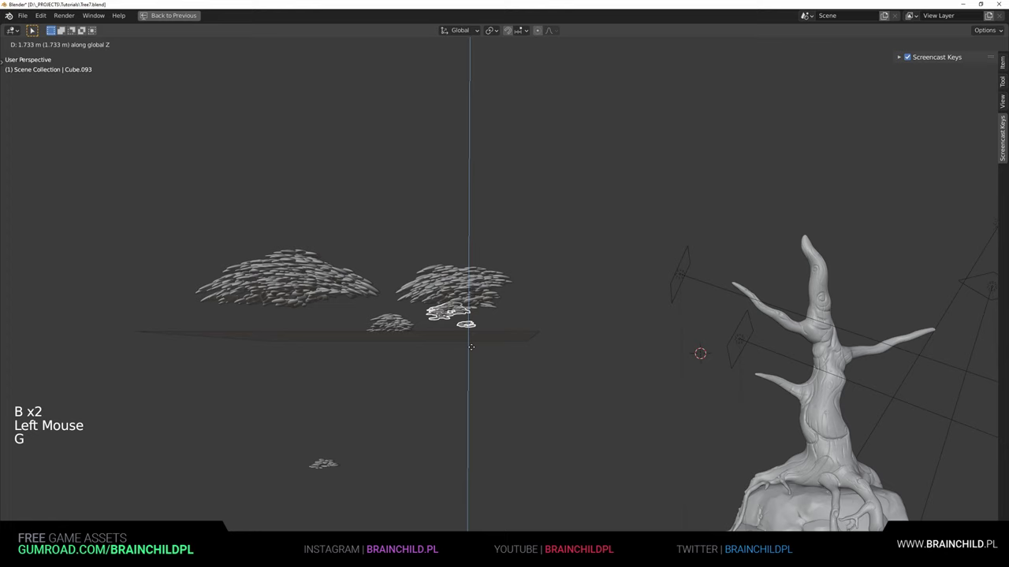
click(332, 457)
key(b)
key(g)
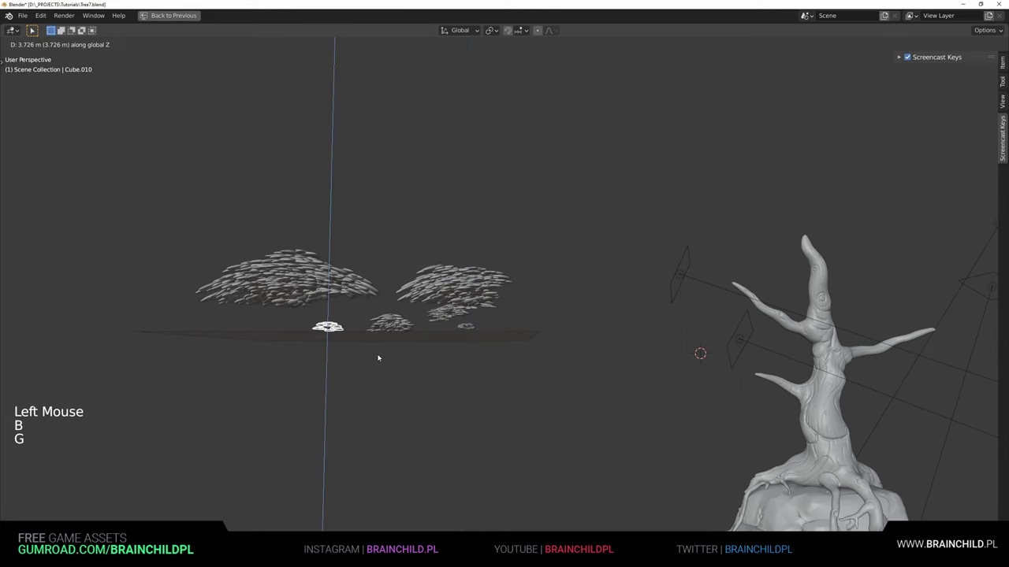
Step: Add a flat grey plane beneath the clusters and position it
middle_click(499, 382)
middle_click(436, 420)
middle_click(416, 366)
scroll(down, 3)
middle_click(440, 238)
scroll(up, 3)
middle_click(437, 269)
key(g)
key(s)
key(g)
key(s)
click(417, 291)
Step: Move and scale the clusters so they sit above the plane
key(g)
key(s)
key(g)
key(s)
click(500, 256)
click(462, 237)
key(g)
key(s)
click(408, 268)
key(g)
click(305, 258)
Step: Rotate and resize two clusters to overlap as one fuller clump in top view
key(g)
key(b)
double_click(351, 266)
key(g)
key(r)
key(g)
key(s)
key(g)
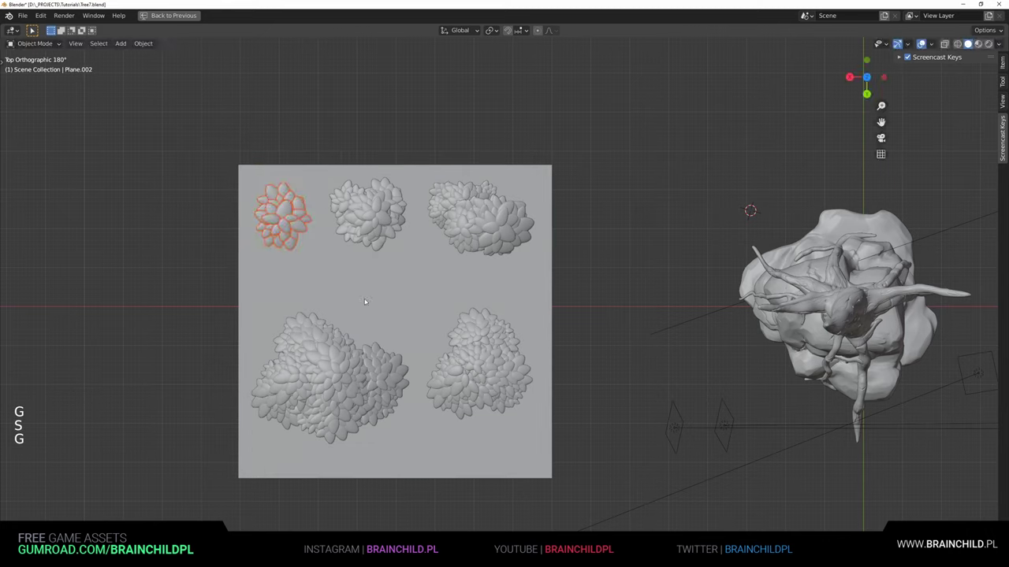
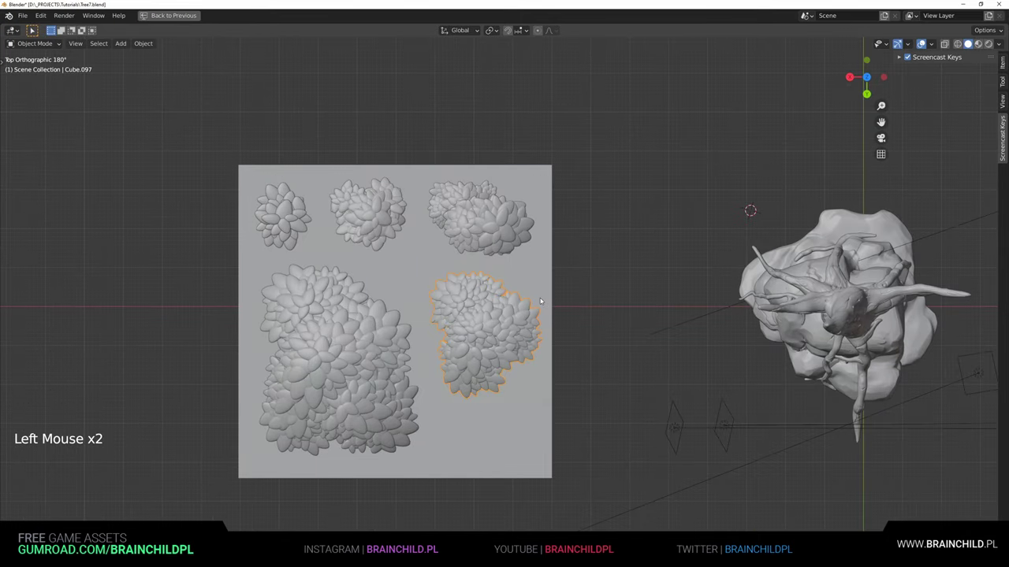
Step: Save the tightened cluster layout as a new file version
key(ctrl+s)
scroll(down, 3)
key(ctrl+s)
scroll(up, 3)
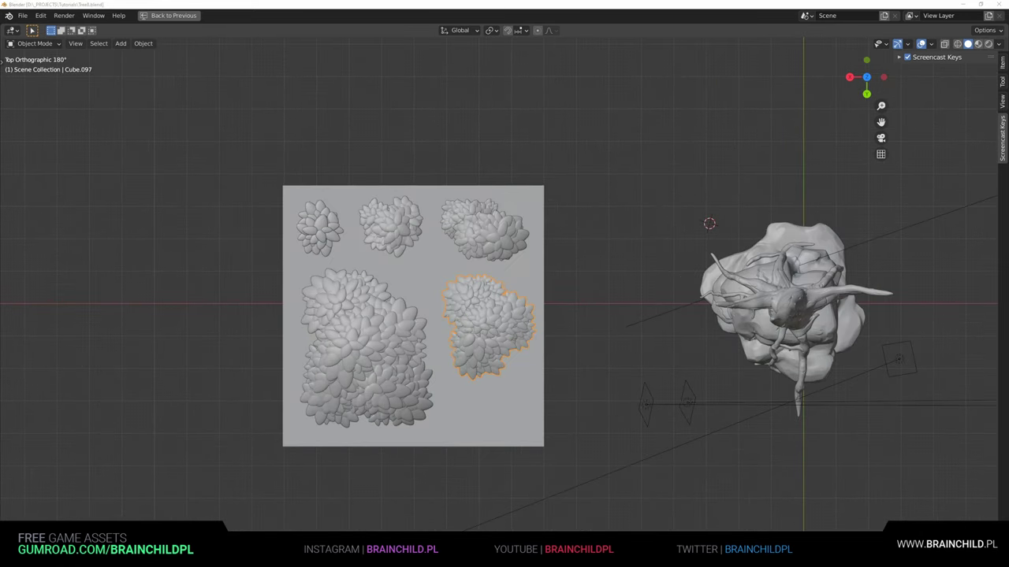
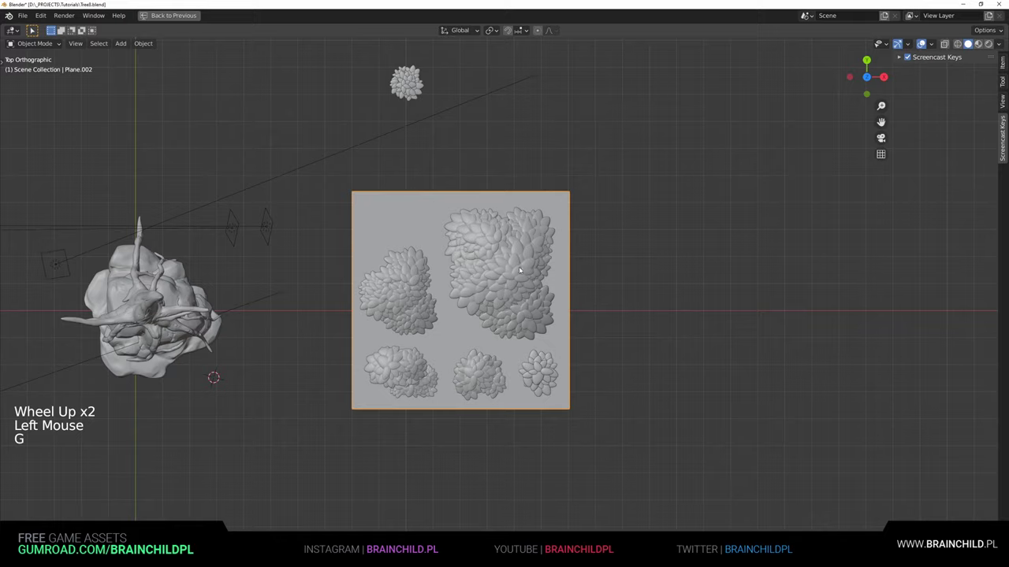
Step: Tidy the five clusters side by side on the plane and maximize the viewport
scroll(down, 3)
key(b)
key(g)
scroll(up, 3)
click(525, 166)
click(519, 201)
scroll(down, 3)
key(b)
key(ctrl+space)
Step: Switch to the Shading workspace and bring up Material Properties for the selection
click(890, 46)
click(969, 46)
click(889, 80)
click(867, 121)
click(497, 164)
key(b)
key(g)
key(ctrl+c)
click(887, 80)
key(ctrl+z)
Step: Create a new material slot for the leaf arrangement and save the file
click(881, 89)
click(885, 76)
double_click(860, 76)
key(ctrl+s)
scroll(up, 3)
click(854, 76)
scroll(down, 3)
scroll(up, 3)
click(889, 90)
Step: Browse the material panel settings to begin assigning a colored material
scroll(up, 3)
scroll(down, 3)
scroll(up, 3)
scroll(down, 3)
click(891, 108)
scroll(up, 3)
click(888, 90)
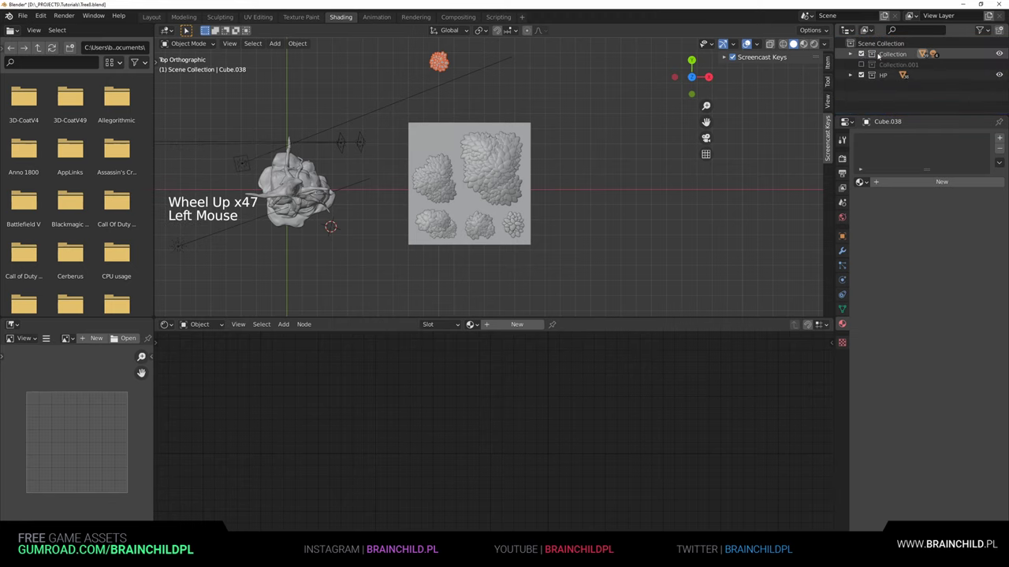
Step: Exclude the tree Collection in the Outliner and grab-move selected leaf clusters, resetting location with Alt+G
click(866, 58)
click(562, 161)
scroll(down, 3)
click(470, 178)
key(b)
middle_click(559, 200)
scroll(up, 3)
key(g)
key(z)
scroll(up, 3)
click(435, 129)
key(alt+g)
Step: Box-select and grab further leaf clusters, nudging them into place over the plane along Z
scroll(down, 3)
click(491, 196)
double_click(438, 146)
click(486, 190)
key(g)
click(422, 211)
key(b)
key(g)
click(415, 140)
click(419, 156)
double_click(421, 152)
key(g)
scroll(up, 3)
scroll(down, 3)
key(g)
key(z)
scroll(down, 3)
Step: Toggle the maximized viewport area and bring the tree Collection back into the view layer
click(609, 185)
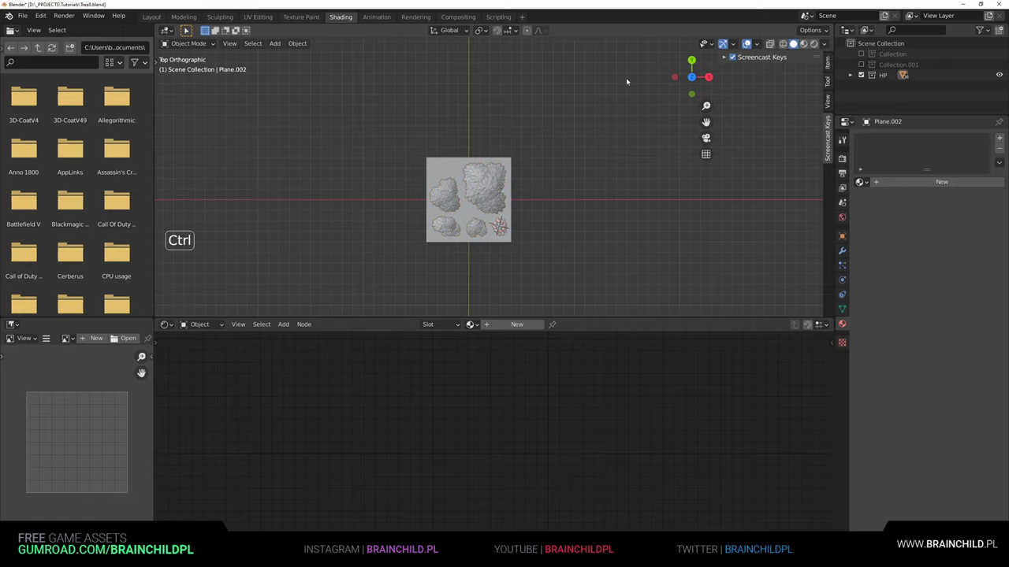
key(ctrl+space)
key(ctrl+space)
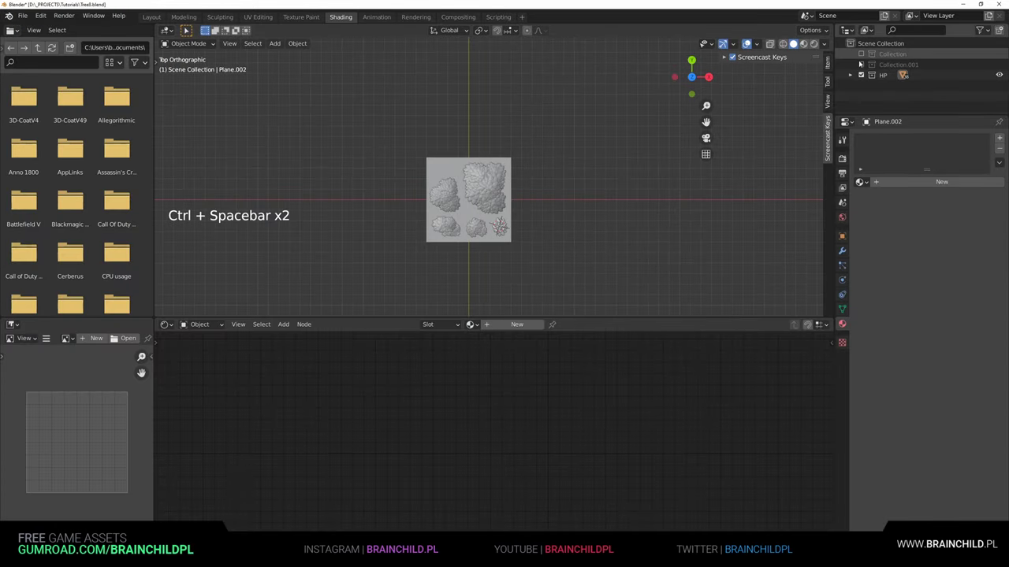
click(858, 56)
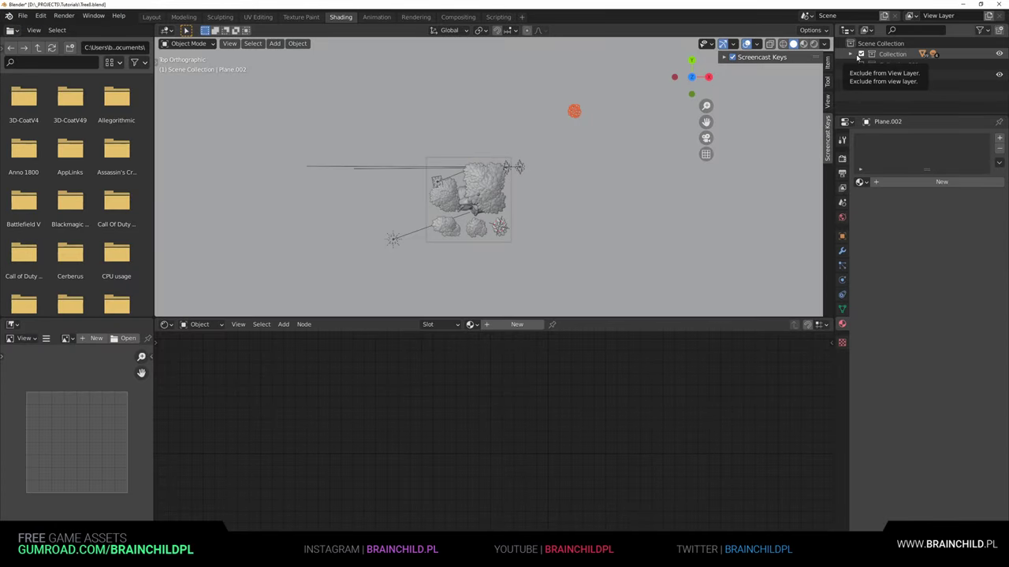
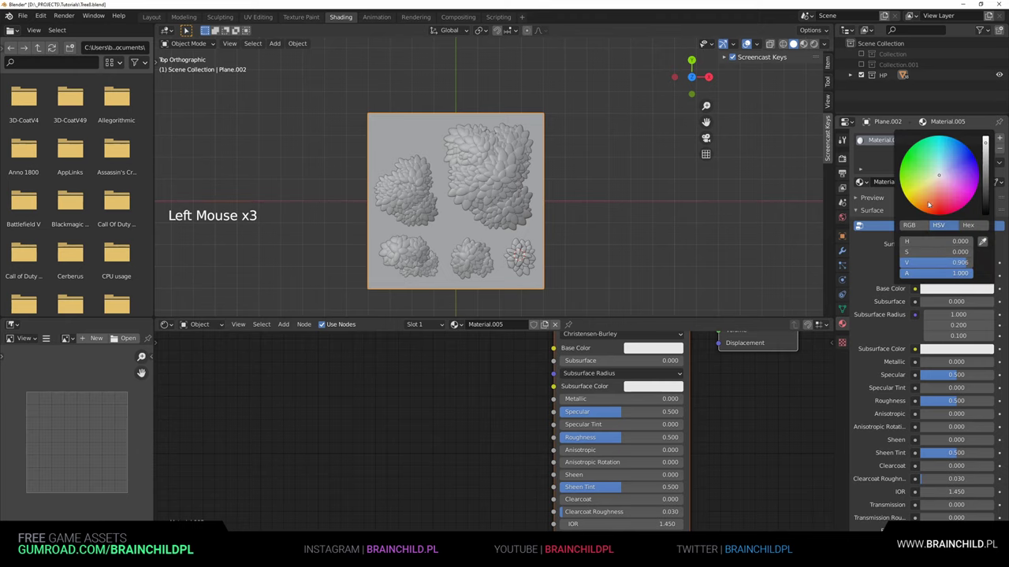
Step: Save the file and pick an orange hue in the Base Color wheel for Material.005
click(584, 224)
key(ctrl+s)
click(507, 181)
click(380, 203)
click(435, 204)
click(431, 270)
click(486, 268)
click(531, 264)
click(522, 255)
Step: Box-select a leaf cluster in the viewport to work on next
scroll(up, 3)
key(b)
scroll(down, 3)
double_click(530, 235)
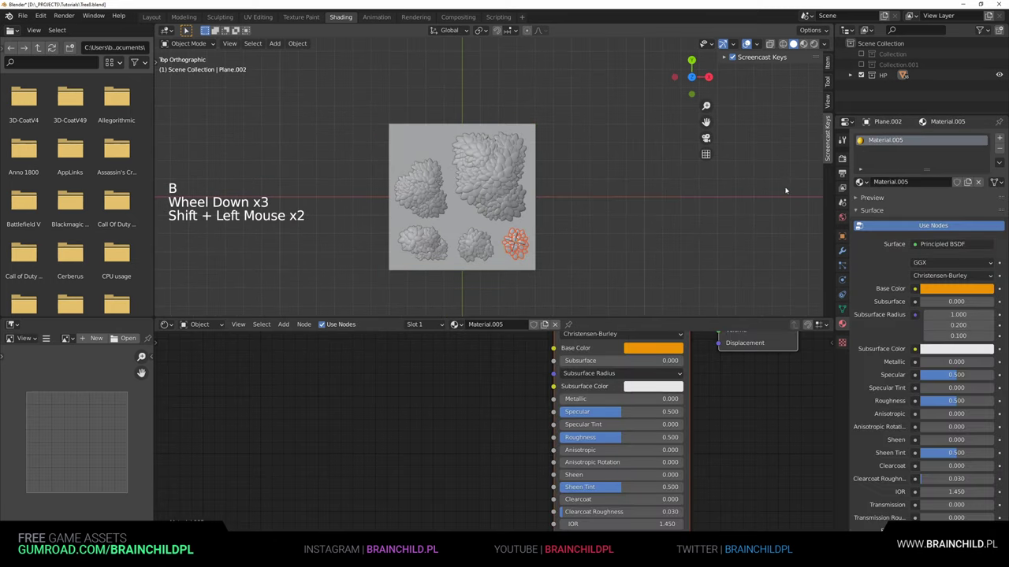